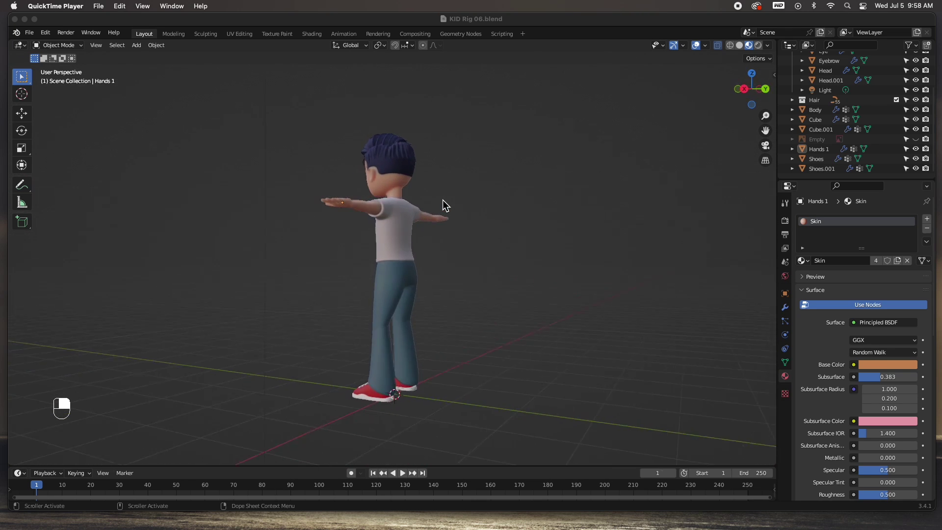
Step: Facing the character from the front, add a Human Meta-Rig armature to the scene
{"action": "left_click_drag", "start_coordinate": [447, 205], "coordinate": [447, 198]}
{"action": "double_click", "coordinate": [447, 198]}
{"action": "middle_click", "coordinate": [447, 199]}
{"action": "left_click_drag", "start_coordinate": [447, 198], "coordinate": [446, 198]}
{"action": "right_click", "coordinate": [446, 198]}
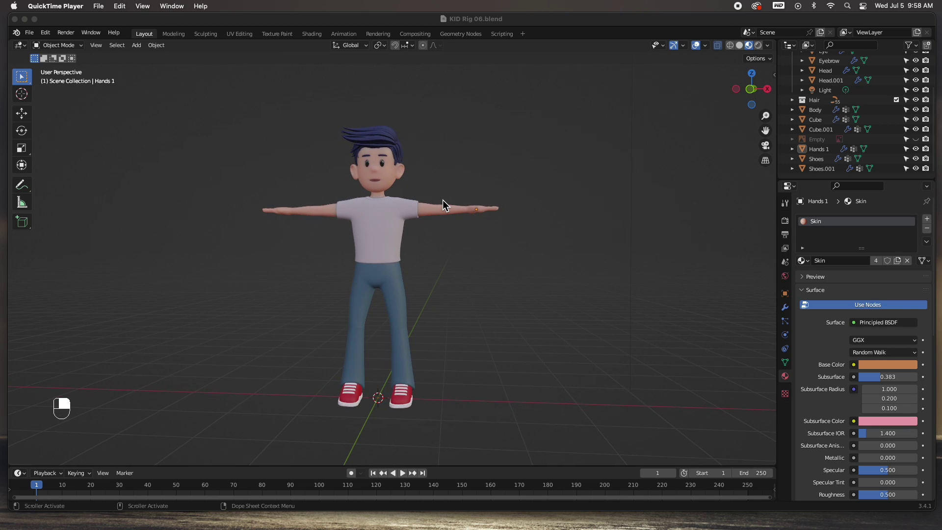
{"action": "left_click_drag", "start_coordinate": [446, 198], "coordinate": [145, 51]}
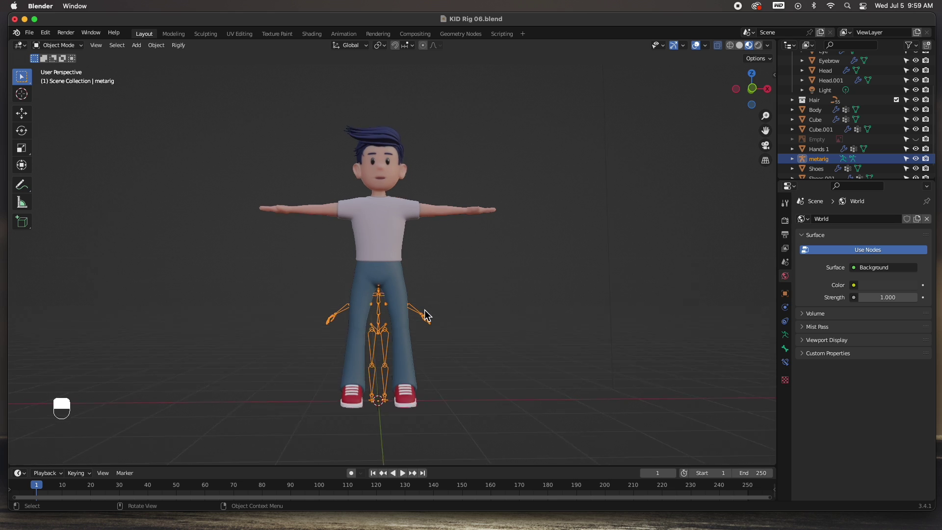
{"action": "key", "text": "KP_1"}
{"action": "key", "text": "alt+z"}
{"action": "key", "text": "alt+z"}
Step: Scale the metarig up until it matches the kid's body height
{"action": "left_click_drag", "start_coordinate": [743, 50], "coordinate": [256, 144]}
{"action": "key", "text": "s"}
{"action": "key", "text": "KP_3"}
{"action": "key", "text": "KP_3"}
{"action": "key", "text": "ctrl+a"}
Step: In Edit Mode, select the metarig's face bones and delete them
{"action": "key", "text": "Tab"}
{"action": "left_click_drag", "start_coordinate": [257, 145], "coordinate": [336, 213]}
{"action": "key", "text": "Delete"}
{"action": "double_click", "coordinate": [337, 214]}
{"action": "key", "text": "Delete"}
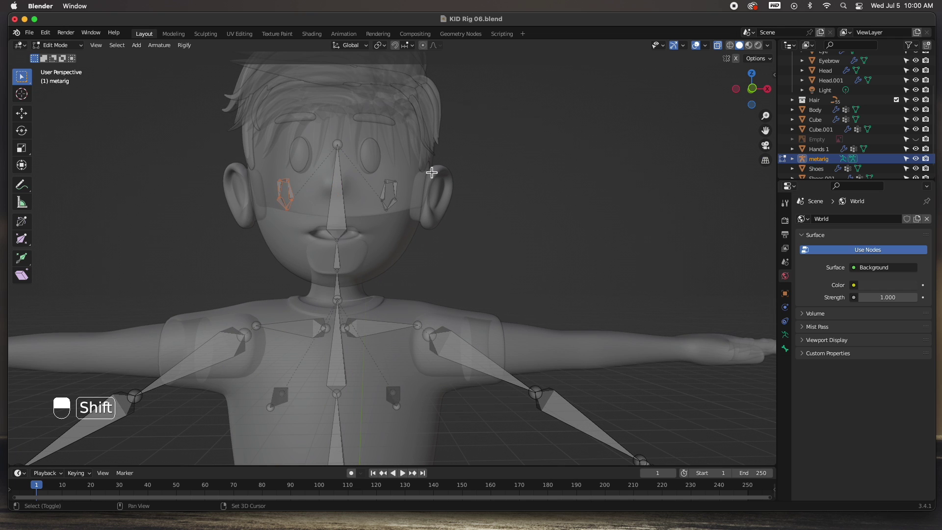
Step: Confirm Delete > Bones for the face bones and select the shoulder joint
{"action": "left_click", "coordinate": [427, 166]}
{"action": "key", "text": "Delete"}
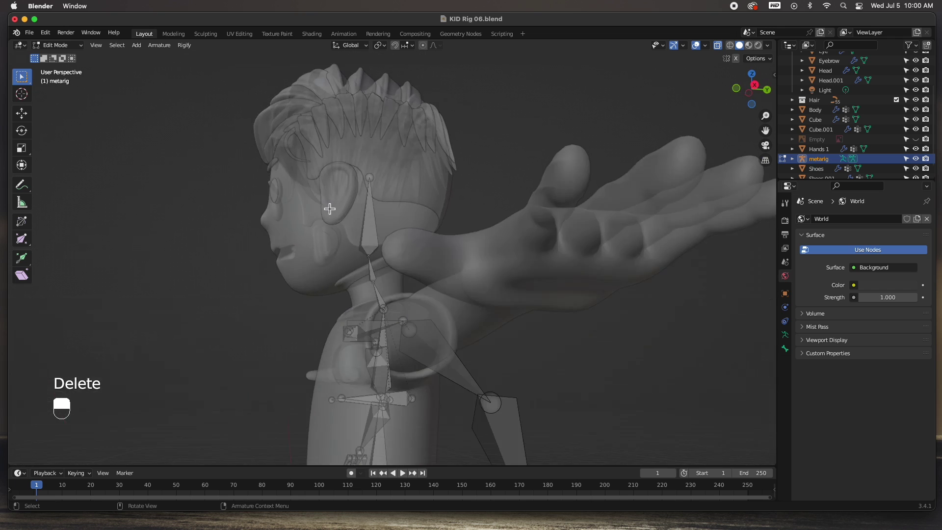
{"action": "left_click_drag", "start_coordinate": [328, 205], "coordinate": [742, 57]}
{"action": "right_click", "coordinate": [328, 205]}
{"action": "left_click_drag", "start_coordinate": [328, 205], "coordinate": [424, 353]}
{"action": "left_click_drag", "start_coordinate": [405, 310], "coordinate": [424, 354]}
Step: Move the shoulder and upper-arm joints onto the character's shoulder and arm
{"action": "key", "text": "g"}
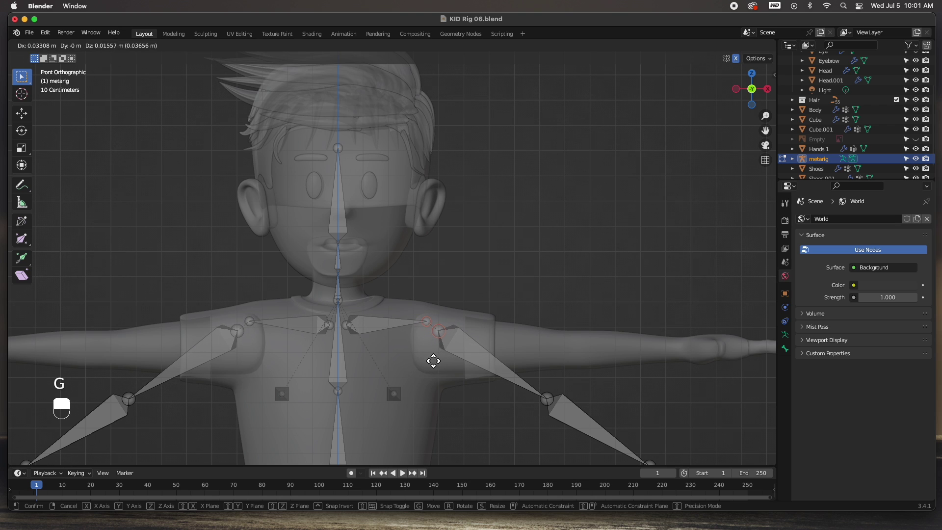
{"action": "left_click_drag", "start_coordinate": [428, 352], "coordinate": [429, 225]}
{"action": "left_click_drag", "start_coordinate": [429, 225], "coordinate": [440, 308]}
{"action": "key", "text": "g"}
{"action": "left_click", "coordinate": [440, 308]}
Step: Move and rotate the hand bones onto the boy's mesh hand
{"action": "left_click_drag", "start_coordinate": [565, 278], "coordinate": [551, 309]}
{"action": "key", "text": "g"}
{"action": "left_click_drag", "start_coordinate": [551, 309], "coordinate": [313, 304]}
{"action": "key", "text": "r"}
{"action": "key", "text": "g"}
{"action": "left_click_drag", "start_coordinate": [314, 304], "coordinate": [262, 282]}
{"action": "key", "text": "Delete"}
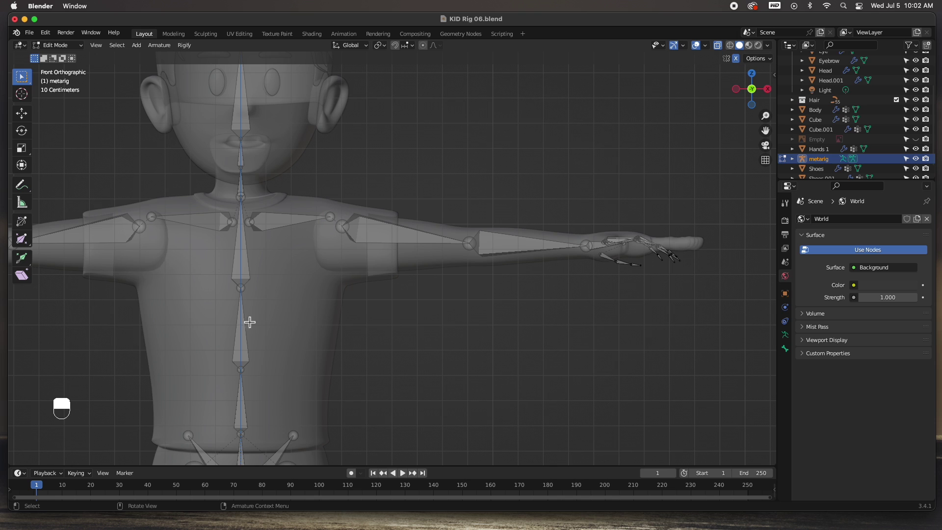
Step: Move the spine joints to fit the character's torso
{"action": "middle_click", "coordinate": [215, 377]}
{"action": "middle_click", "coordinate": [216, 377]}
{"action": "left_click_drag", "start_coordinate": [216, 376], "coordinate": [355, 233]}
{"action": "key", "text": "g"}
{"action": "left_click_drag", "start_coordinate": [346, 244], "coordinate": [307, 268]}
Step: Lower the pelvis and hip joints down to the crotch
{"action": "key", "text": "g"}
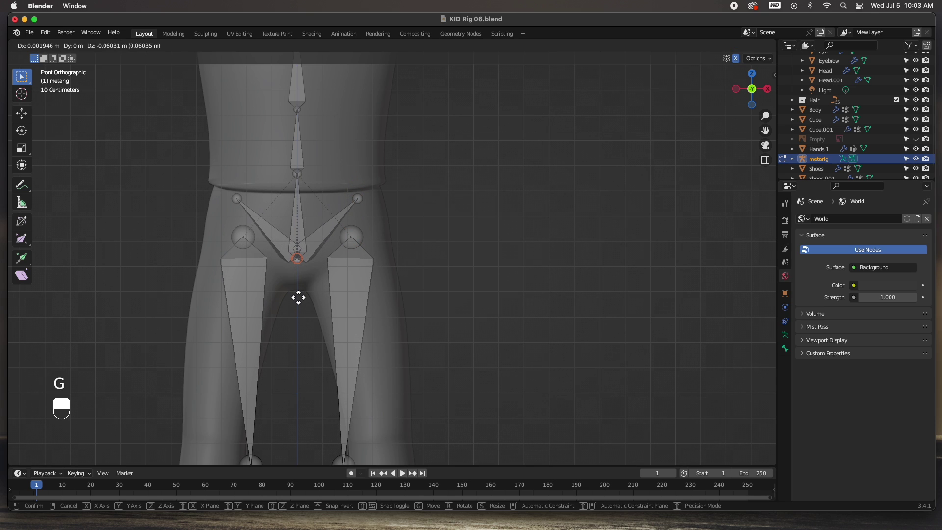
{"action": "left_click_drag", "start_coordinate": [297, 266], "coordinate": [278, 156]}
{"action": "key", "text": "g"}
{"action": "left_click_drag", "start_coordinate": [311, 192], "coordinate": [343, 184]}
{"action": "key", "text": "g"}
Step: In front view, move the thigh, knee and foot joints along the boy's leg down to his shoe
{"action": "middle_click", "coordinate": [375, 226]}
{"action": "right_click", "coordinate": [375, 226]}
{"action": "left_click_drag", "start_coordinate": [375, 226], "coordinate": [326, 227]}
{"action": "key", "text": "KP_1"}
{"action": "key", "text": "g"}
{"action": "left_click_drag", "start_coordinate": [402, 232], "coordinate": [323, 323]}
{"action": "left_click_drag", "start_coordinate": [323, 323], "coordinate": [444, 403]}
{"action": "key", "text": "g"}
{"action": "left_click_drag", "start_coordinate": [458, 406], "coordinate": [444, 402]}
{"action": "left_click_drag", "start_coordinate": [457, 406], "coordinate": [280, 315]}
{"action": "key", "text": "KP_3"}
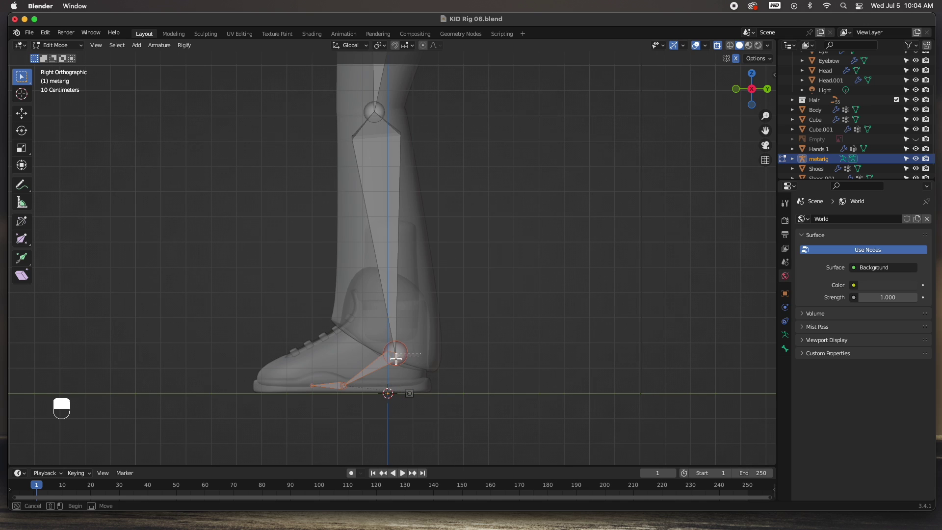
Step: From the side, place the ankle joint and slide the heel tip along the shoe sole on Y
{"action": "key", "text": "g"}
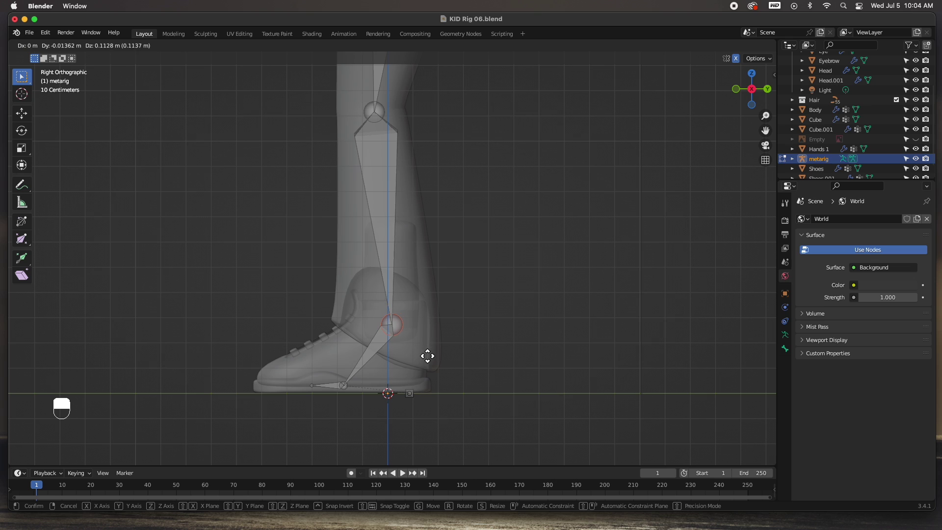
{"action": "left_click", "coordinate": [421, 349]}
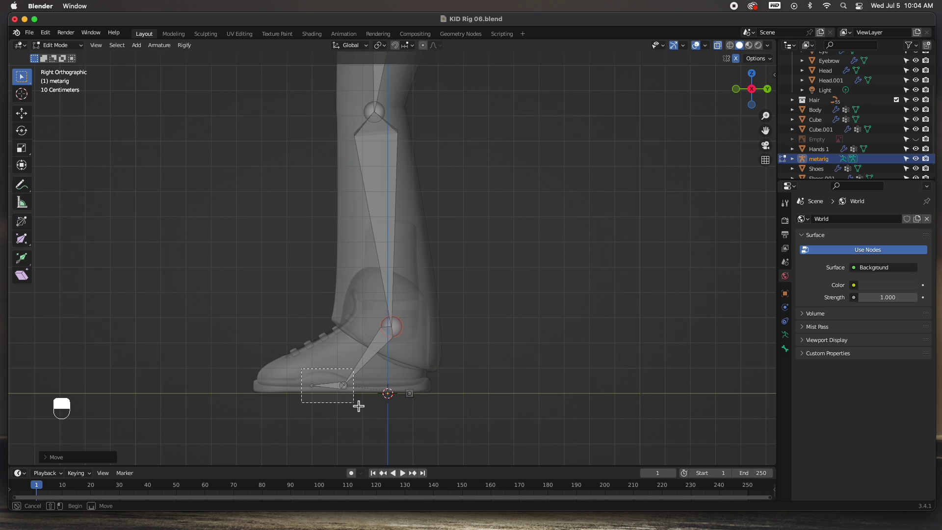
{"action": "key", "text": "g"}
{"action": "left_click_drag", "start_coordinate": [336, 385], "coordinate": [269, 350]}
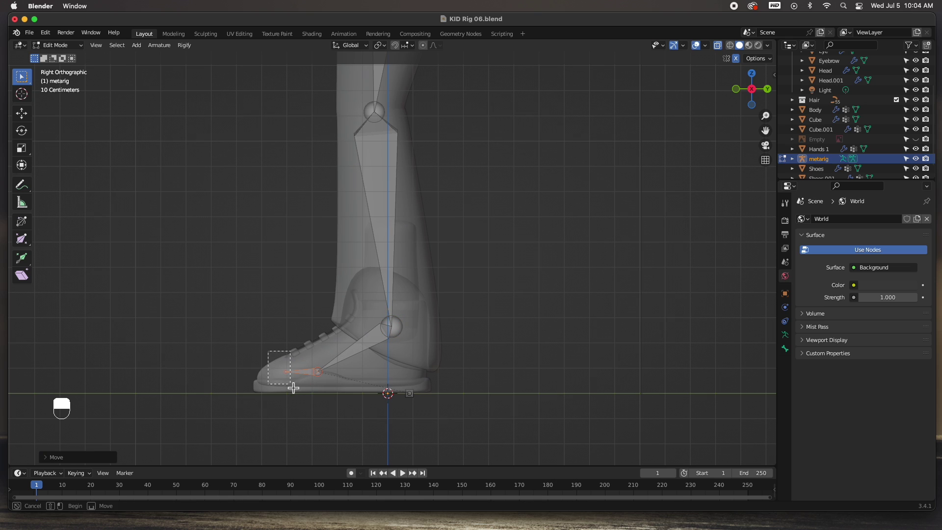
{"action": "key", "text": "g"}
{"action": "left_click", "coordinate": [264, 386]}
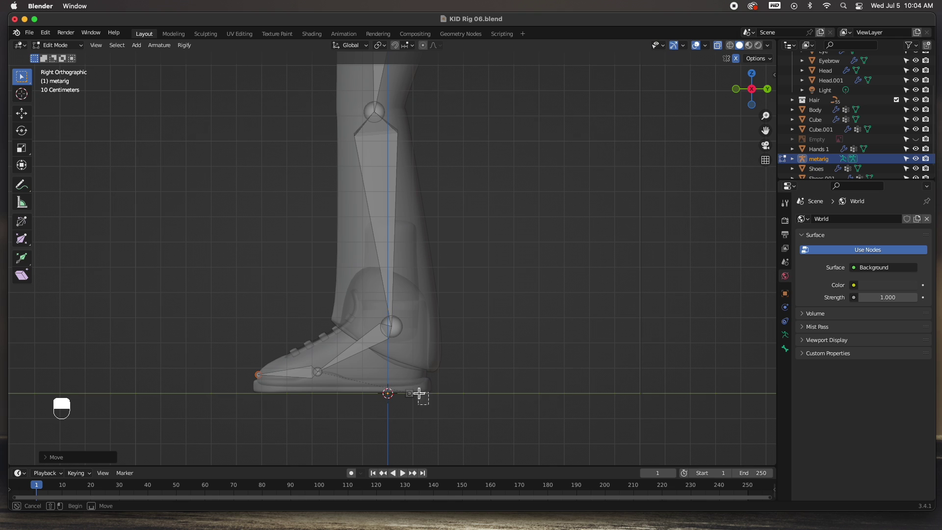
{"action": "key", "text": "g"}
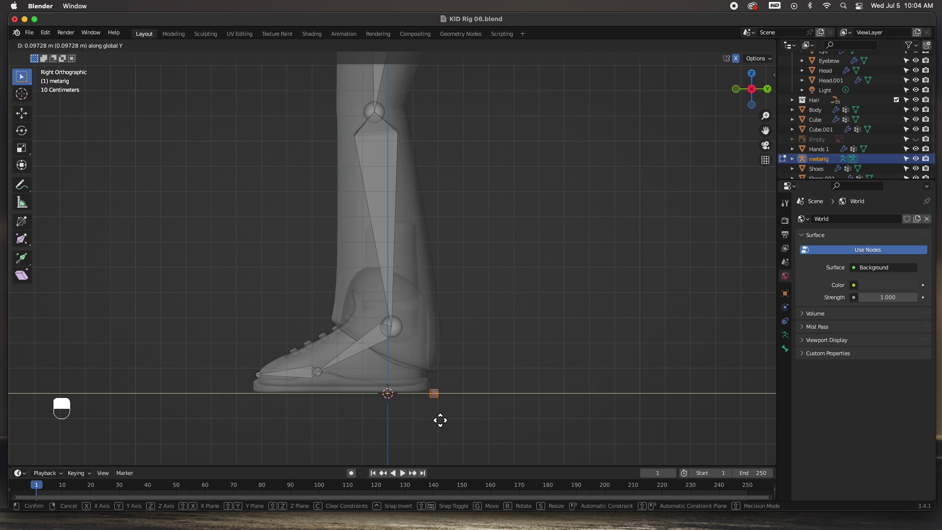
Step: Stretch the head bone's tip up to the top of the boy's head
{"action": "middle_click", "coordinate": [436, 416]}
{"action": "right_click", "coordinate": [436, 417]}
{"action": "left_click_drag", "start_coordinate": [435, 416], "coordinate": [324, 153]}
{"action": "key", "text": "g"}
{"action": "left_click_drag", "start_coordinate": [324, 153], "coordinate": [357, 90]}
{"action": "key", "text": "g"}
Step: Select the neck joint to lower it toward the collar
{"action": "left_click_drag", "start_coordinate": [357, 90], "coordinate": [333, 283]}
{"action": "left_click_drag", "start_coordinate": [332, 283], "coordinate": [308, 325]}
{"action": "left_click", "coordinate": [289, 294]}
{"action": "right_click", "coordinate": [289, 294]}
{"action": "double_click", "coordinate": [285, 290]}
Step: In front view, lower the neck joint along Z onto the character's neck
{"action": "right_click", "coordinate": [286, 291]}
{"action": "right_click", "coordinate": [286, 290]}
{"action": "key", "text": "KP_1"}
{"action": "key", "text": "g"}
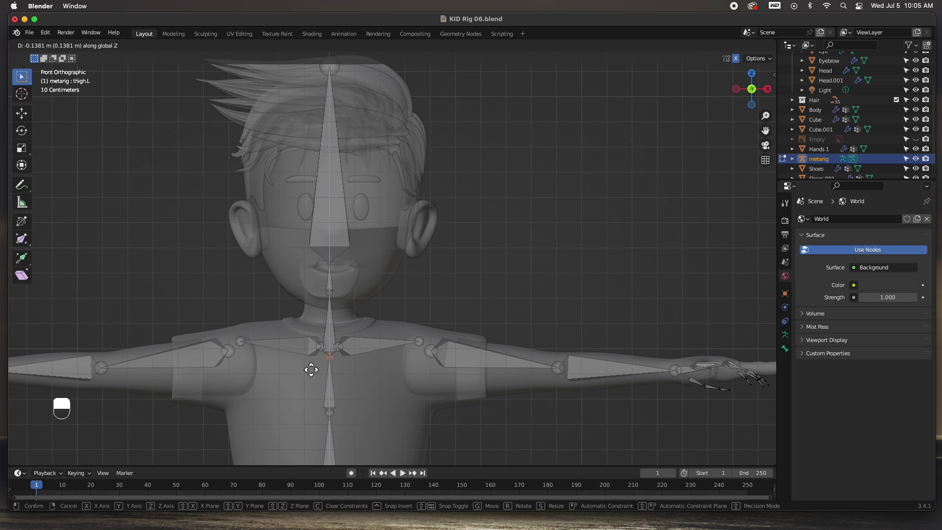
{"action": "left_click", "coordinate": [305, 371]}
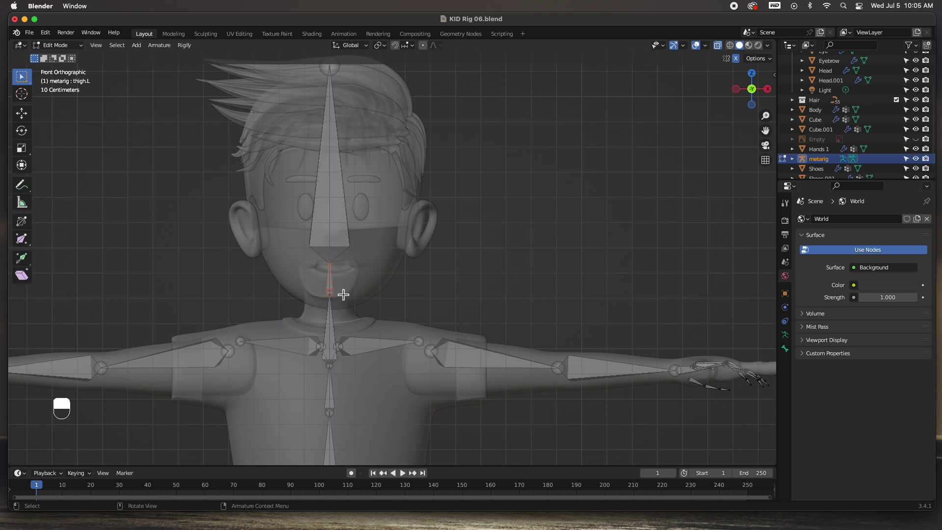
{"action": "key", "text": "g"}
{"action": "left_click_drag", "start_coordinate": [340, 326], "coordinate": [322, 305]}
Step: From the side, align the neck and head joints with the boy's head
{"action": "key", "text": "KP_3"}
{"action": "key", "text": "g"}
{"action": "left_click_drag", "start_coordinate": [379, 305], "coordinate": [334, 320]}
{"action": "key", "text": "f"}
{"action": "key", "text": "super+z"}
{"action": "key", "text": "g"}
{"action": "left_click_drag", "start_coordinate": [360, 327], "coordinate": [411, 331]}
{"action": "left_click_drag", "start_coordinate": [330, 279], "coordinate": [351, 286]}
{"action": "key", "text": "g"}
Step: From top view, nudge the left arm joints into line with the boy's arm
{"action": "key", "text": "KP_7"}
{"action": "left_click_drag", "start_coordinate": [410, 332], "coordinate": [451, 309]}
{"action": "key", "text": "KP_7"}
{"action": "key", "text": "g"}
{"action": "left_click_drag", "start_coordinate": [451, 310], "coordinate": [458, 245]}
{"action": "left_click_drag", "start_coordinate": [459, 246], "coordinate": [464, 335]}
{"action": "key", "text": "g"}
{"action": "left_click_drag", "start_coordinate": [464, 335], "coordinate": [344, 252]}
Step: Rotate and shift the forearm and hand bones to follow the outstretched arm
{"action": "key", "text": "r"}
{"action": "key", "text": "r"}
{"action": "key", "text": "g"}
{"action": "left_click_drag", "start_coordinate": [344, 252], "coordinate": [364, 327]}
{"action": "key", "text": "g"}
{"action": "left_click_drag", "start_coordinate": [363, 328], "coordinate": [480, 351]}
{"action": "key", "text": "KP_1"}
{"action": "left_click_drag", "start_coordinate": [479, 351], "coordinate": [485, 294]}
Step: From top view, move the palm.04.L finger chain into the top finger of the hand mesh
{"action": "key", "text": "KP_Decimal"}
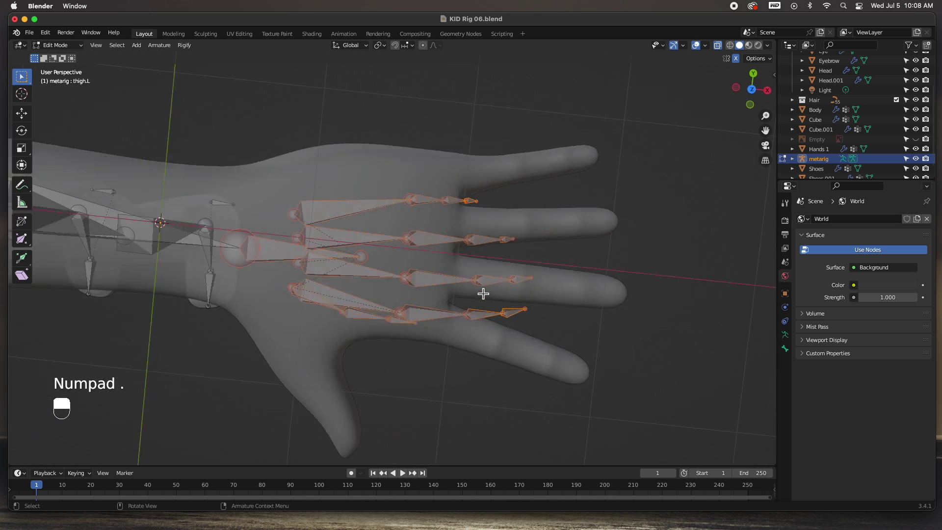
{"action": "key", "text": "KP_7"}
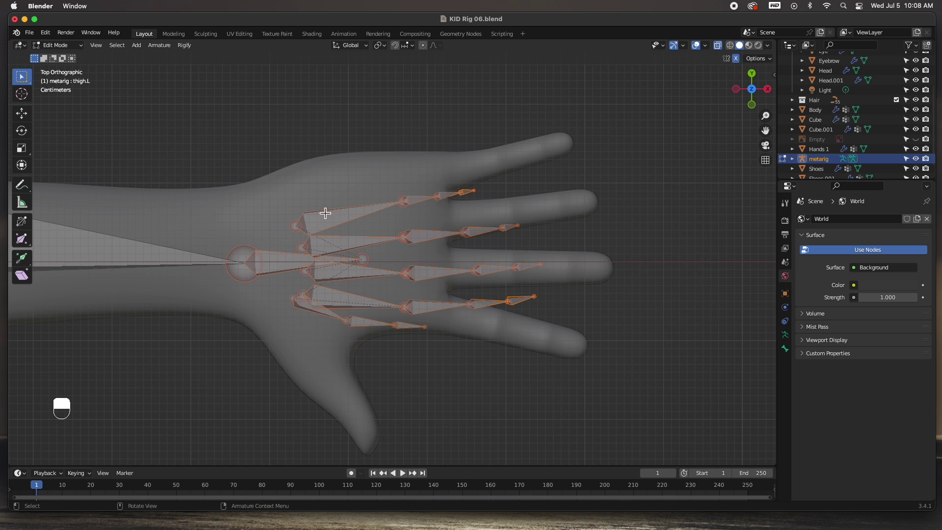
{"action": "left_click_drag", "start_coordinate": [324, 210], "coordinate": [501, 166]}
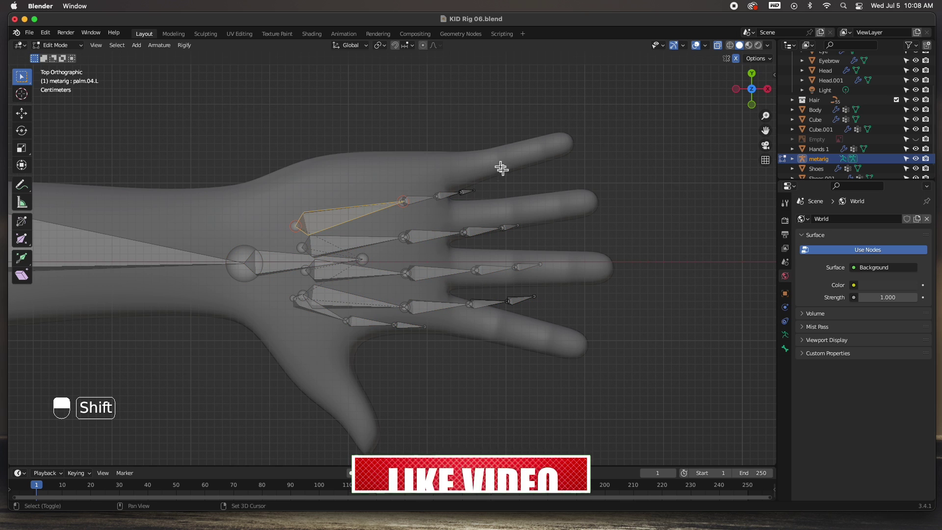
{"action": "key", "text": "g"}
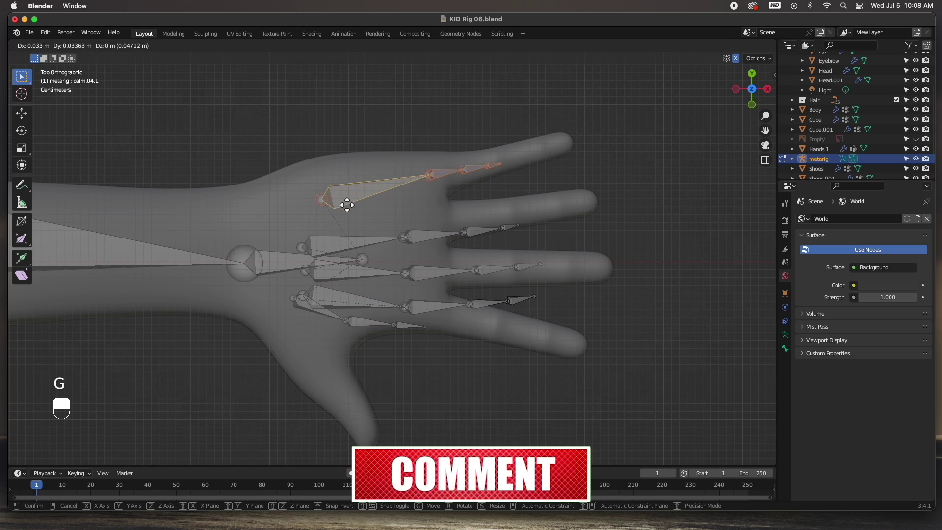
{"action": "left_click_drag", "start_coordinate": [315, 204], "coordinate": [394, 228]}
{"action": "left_click_drag", "start_coordinate": [394, 227], "coordinate": [288, 267]}
{"action": "key", "text": "g"}
{"action": "left_click", "coordinate": [288, 267]}
{"action": "left_click_drag", "start_coordinate": [390, 200], "coordinate": [419, 242]}
{"action": "key", "text": "g"}
{"action": "left_click_drag", "start_coordinate": [419, 242], "coordinate": [426, 328]}
Step: Nudge and rotate the chain's base joints to sit in the palm, undoing one bad move
{"action": "middle_click", "coordinate": [426, 327]}
{"action": "left_click_drag", "start_coordinate": [422, 331], "coordinate": [300, 293]}
{"action": "key", "text": "g"}
{"action": "key", "text": "g"}
{"action": "key", "text": "r"}
{"action": "key", "text": "g"}
{"action": "middle_click", "coordinate": [301, 294]}
{"action": "left_click", "coordinate": [298, 290]}
{"action": "left_click_drag", "start_coordinate": [393, 292], "coordinate": [306, 283]}
{"action": "key", "text": "r"}
{"action": "left_click_drag", "start_coordinate": [306, 283], "coordinate": [301, 293]}
{"action": "key", "text": "g"}
{"action": "middle_click", "coordinate": [301, 294]}
{"action": "left_click_drag", "start_coordinate": [297, 291], "coordinate": [395, 289]}
{"action": "key", "text": "g"}
{"action": "key", "text": "super+z"}
{"action": "key", "text": "g"}
Step: Move each joint of the upper finger chain along its finger as seen from above
{"action": "left_click", "coordinate": [395, 367]}
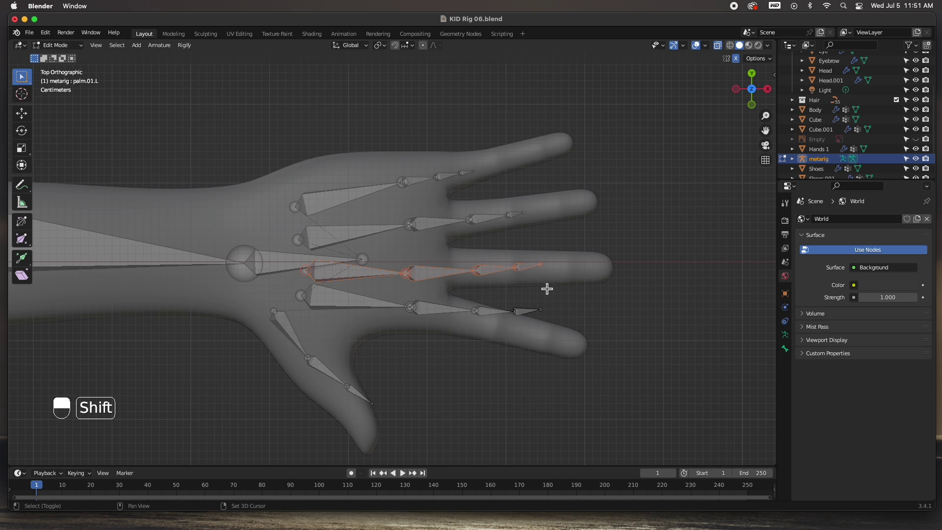
{"action": "key", "text": "g"}
{"action": "left_click", "coordinate": [301, 285]}
{"action": "key", "text": "g"}
{"action": "left_click", "coordinate": [417, 280]}
{"action": "key", "text": "g"}
{"action": "left_click_drag", "start_coordinate": [538, 207], "coordinate": [541, 198]}
{"action": "key", "text": "g"}
{"action": "left_click_drag", "start_coordinate": [586, 221], "coordinate": [593, 182]}
{"action": "key", "text": "g"}
{"action": "left_click_drag", "start_coordinate": [593, 198], "coordinate": [548, 194]}
{"action": "key", "text": "g"}
{"action": "left_click", "coordinate": [557, 204]}
{"action": "key", "text": "g"}
{"action": "left_click", "coordinate": [496, 210]}
{"action": "key", "text": "g"}
Step: Move the joints of the next finger chain down its finger from above
{"action": "left_click", "coordinate": [410, 262]}
{"action": "key", "text": "g"}
{"action": "left_click_drag", "start_coordinate": [593, 261], "coordinate": [587, 247]}
{"action": "left_click_drag", "start_coordinate": [601, 271], "coordinate": [590, 252]}
{"action": "key", "text": "g"}
{"action": "key", "text": "g"}
{"action": "left_click", "coordinate": [612, 267]}
{"action": "key", "text": "g"}
{"action": "left_click", "coordinate": [567, 263]}
{"action": "key", "text": "g"}
{"action": "left_click", "coordinate": [507, 264]}
{"action": "key", "text": "g"}
Step: Place the lower finger chain's joints inside its finger and tidy the knuckle positions
{"action": "left_click", "coordinate": [410, 299]}
{"action": "key", "text": "g"}
{"action": "left_click_drag", "start_coordinate": [537, 322], "coordinate": [532, 309]}
{"action": "key", "text": "g"}
{"action": "left_click_drag", "start_coordinate": [554, 336], "coordinate": [568, 321]}
{"action": "key", "text": "g"}
{"action": "left_click_drag", "start_coordinate": [592, 356], "coordinate": [548, 322]}
{"action": "key", "text": "g"}
{"action": "left_click_drag", "start_coordinate": [548, 334], "coordinate": [619, 283]}
{"action": "left_click_drag", "start_coordinate": [491, 308], "coordinate": [497, 322]}
{"action": "key", "text": "g"}
{"action": "left_click_drag", "start_coordinate": [402, 291], "coordinate": [406, 300]}
{"action": "key", "text": "g"}
{"action": "left_click_drag", "start_coordinate": [290, 287], "coordinate": [305, 290]}
{"action": "key", "text": "g"}
Step: Check the finger bones from front and top views, correct a joint, and zoom in on the hand
{"action": "key", "text": "KP_1"}
{"action": "left_click_drag", "start_coordinate": [579, 244], "coordinate": [620, 282]}
{"action": "left_click_drag", "start_coordinate": [579, 244], "coordinate": [613, 256]}
{"action": "key", "text": "g"}
{"action": "key", "text": "KP_7"}
{"action": "left_click_drag", "start_coordinate": [613, 257], "coordinate": [602, 397]}
{"action": "key", "text": "g"}
{"action": "key", "text": "KP_1"}
{"action": "key", "text": "super+KP_Add"}
{"action": "key", "text": "super+KP_Add"}
{"action": "key", "text": "super+KP_Add"}
{"action": "key", "text": "super+KP_Add"}
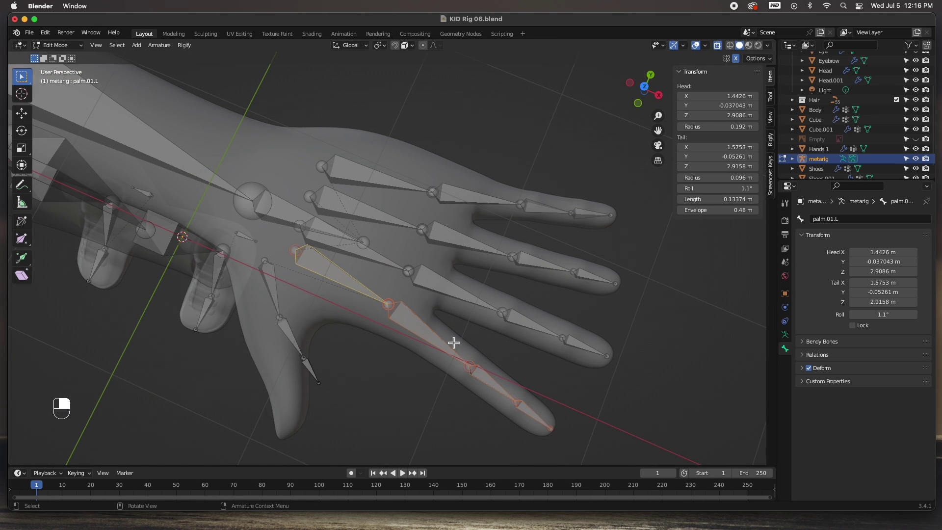
Step: Isolate the index finger chain and align its joints inside the finger from top and front, then reveal all bones
{"action": "key", "text": "alt+h"}
{"action": "key", "text": "shift+h"}
{"action": "left_click_drag", "start_coordinate": [452, 339], "coordinate": [289, 289]}
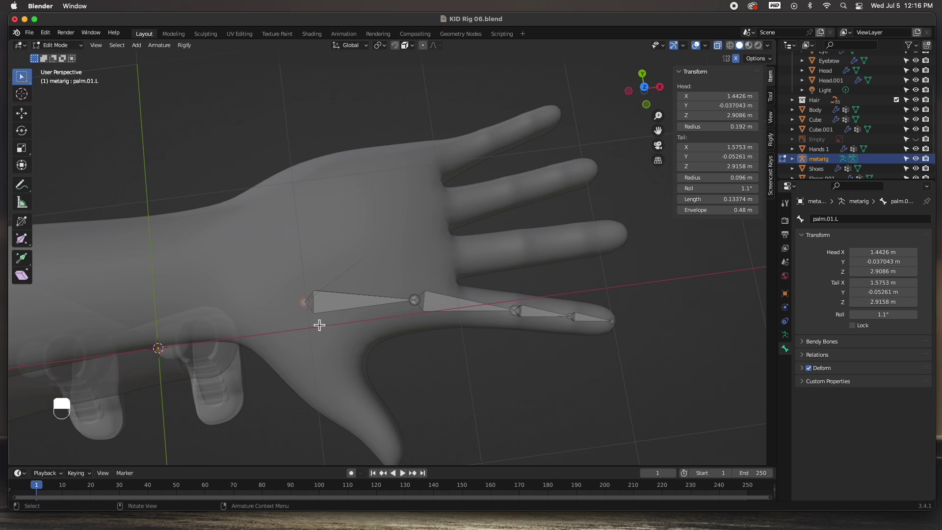
{"action": "key", "text": "KP_7"}
{"action": "key", "text": "g"}
{"action": "left_click_drag", "start_coordinate": [288, 327], "coordinate": [283, 317]}
{"action": "left_click", "coordinate": [283, 317]}
{"action": "key", "text": "KP_1"}
{"action": "left_click_drag", "start_coordinate": [399, 228], "coordinate": [420, 295]}
{"action": "key", "text": "g"}
{"action": "left_click", "coordinate": [420, 295]}
{"action": "left_click_drag", "start_coordinate": [573, 224], "coordinate": [598, 244]}
{"action": "key", "text": "g"}
{"action": "left_click_drag", "start_coordinate": [597, 244], "coordinate": [493, 221]}
{"action": "key", "text": "g"}
{"action": "left_click", "coordinate": [530, 287]}
{"action": "key", "text": "g"}
{"action": "left_click", "coordinate": [418, 244]}
{"action": "key", "text": "g"}
{"action": "left_click_drag", "start_coordinate": [505, 271], "coordinate": [585, 268]}
{"action": "key", "text": "alt+h"}
Step: Select the middle finger chain's bones and hide everything else
{"action": "middle_click", "coordinate": [307, 307]}
{"action": "right_click", "coordinate": [306, 307]}
{"action": "key", "text": "KP_7"}
{"action": "key", "text": "g"}
{"action": "key", "text": "g"}
{"action": "key", "text": "g"}
{"action": "middle_click", "coordinate": [368, 257]}
{"action": "right_click", "coordinate": [368, 257]}
{"action": "key", "text": "g"}
{"action": "middle_click", "coordinate": [434, 269]}
{"action": "right_click", "coordinate": [434, 269]}
{"action": "middle_click", "coordinate": [530, 268]}
{"action": "right_click", "coordinate": [530, 268]}
{"action": "middle_click", "coordinate": [585, 267]}
{"action": "left_click_drag", "start_coordinate": [582, 264], "coordinate": [285, 213]}
{"action": "key", "text": "shift+h"}
Step: From front view, move the middle finger joints so the chain follows the finger
{"action": "key", "text": "KP_1"}
{"action": "left_click_drag", "start_coordinate": [286, 213], "coordinate": [296, 257]}
{"action": "key", "text": "g"}
{"action": "left_click", "coordinate": [296, 257]}
{"action": "left_click_drag", "start_coordinate": [406, 225], "coordinate": [430, 285]}
{"action": "key", "text": "g"}
{"action": "left_click", "coordinate": [425, 276]}
{"action": "key", "text": "g"}
{"action": "left_click_drag", "start_coordinate": [514, 262], "coordinate": [562, 224]}
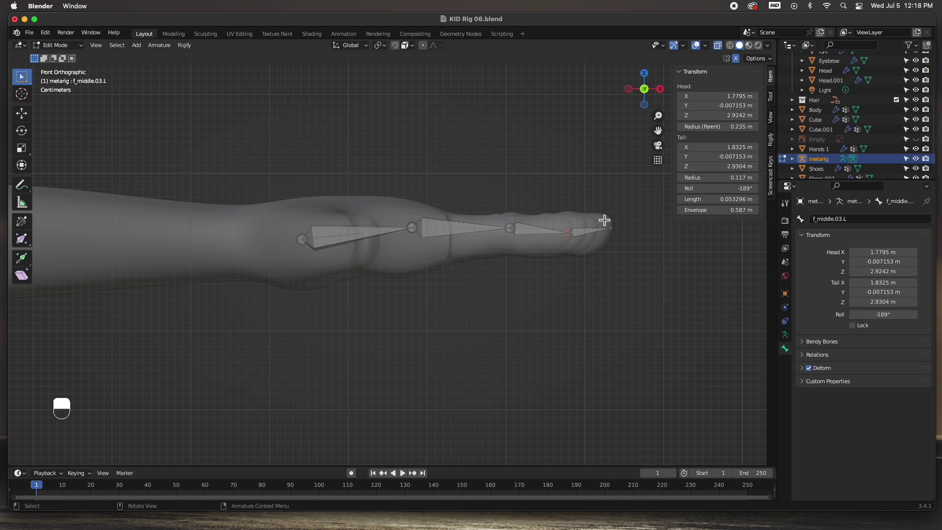
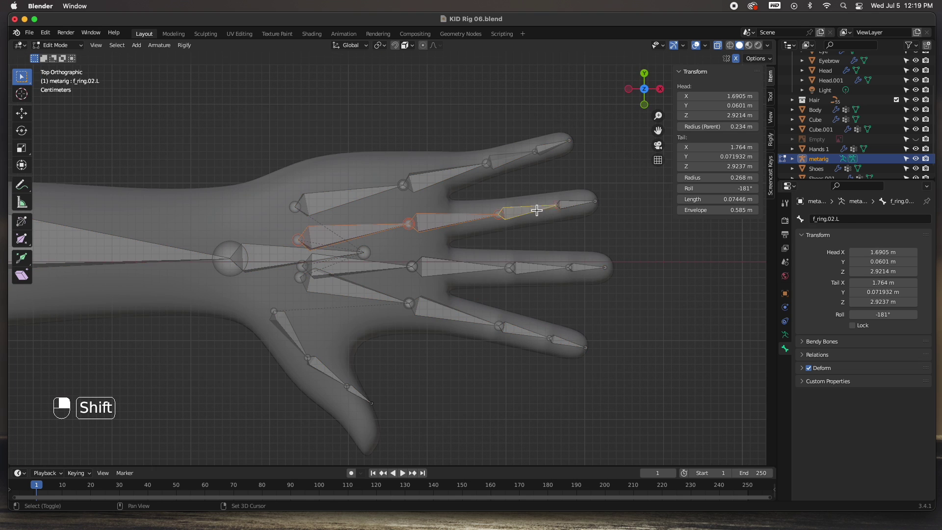
Step: Isolate the ring finger chain and start moving its joints into the finger from front view
{"action": "key", "text": "shift+h"}
{"action": "key", "text": "KP_1"}
{"action": "left_click_drag", "start_coordinate": [283, 213], "coordinate": [331, 266]}
{"action": "key", "text": "g"}
{"action": "key", "text": "g"}
{"action": "left_click_drag", "start_coordinate": [419, 295], "coordinate": [483, 222]}
{"action": "key", "text": "g"}
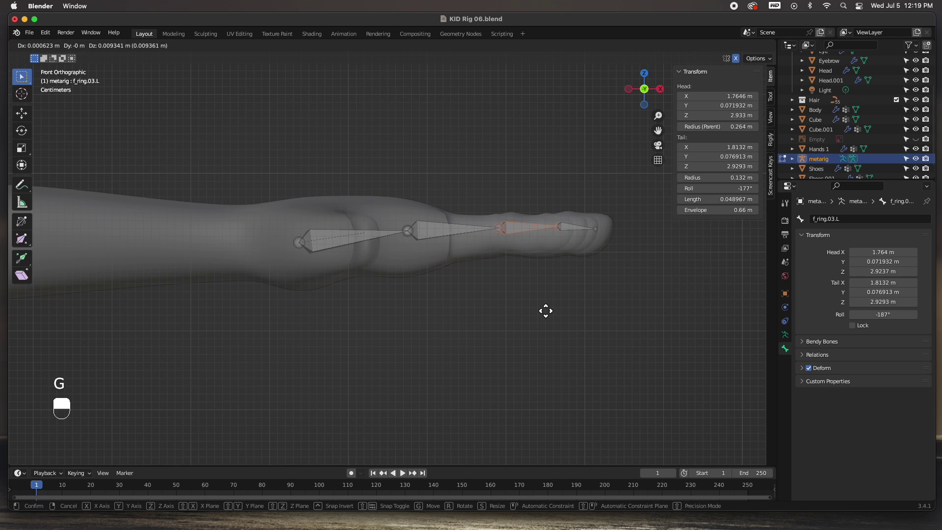
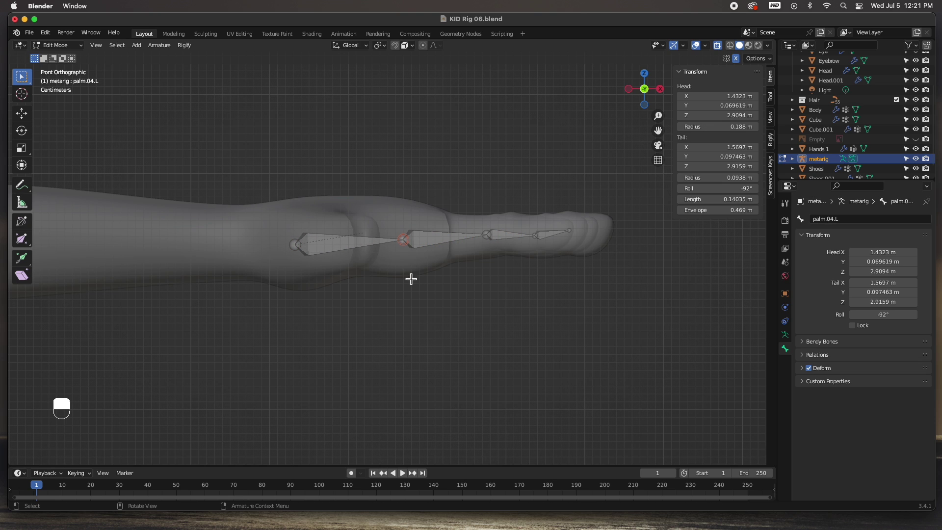
Step: Nudge the metarig finger joints along the hand so each sits inside its finger
{"action": "key", "text": "g"}
{"action": "left_click", "coordinate": [410, 264]}
{"action": "key", "text": "g"}
{"action": "left_click_drag", "start_coordinate": [504, 246], "coordinate": [526, 221]}
{"action": "key", "text": "g"}
{"action": "left_click_drag", "start_coordinate": [540, 241], "coordinate": [565, 222]}
{"action": "key", "text": "g"}
{"action": "middle_click", "coordinate": [576, 247]}
{"action": "left_click_drag", "start_coordinate": [452, 269], "coordinate": [498, 158]}
Step: Toggle the wireframe/overlay display, unhide everything and check the hand from top and front views
{"action": "key", "text": "alt+z"}
{"action": "key", "text": "alt+z"}
{"action": "key", "text": "KP_7"}
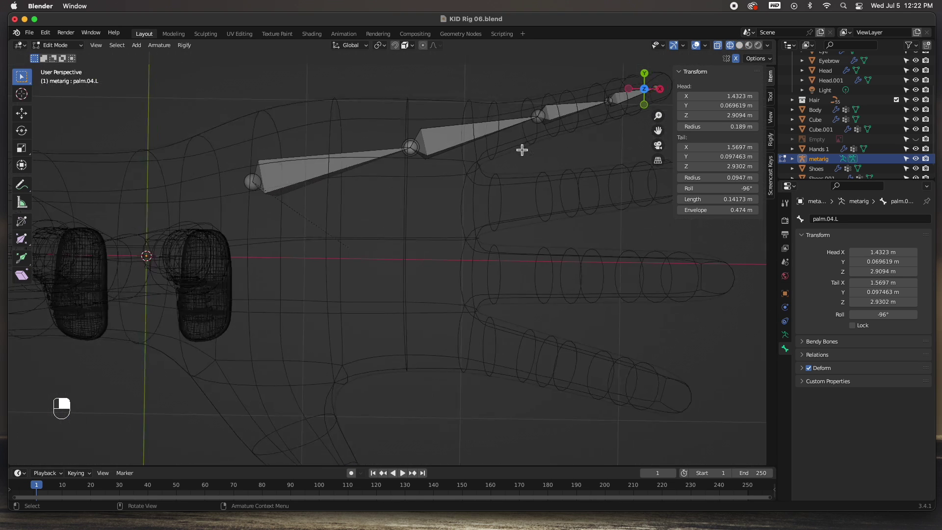
{"action": "key", "text": "alt+h"}
{"action": "key", "text": "KP_1"}
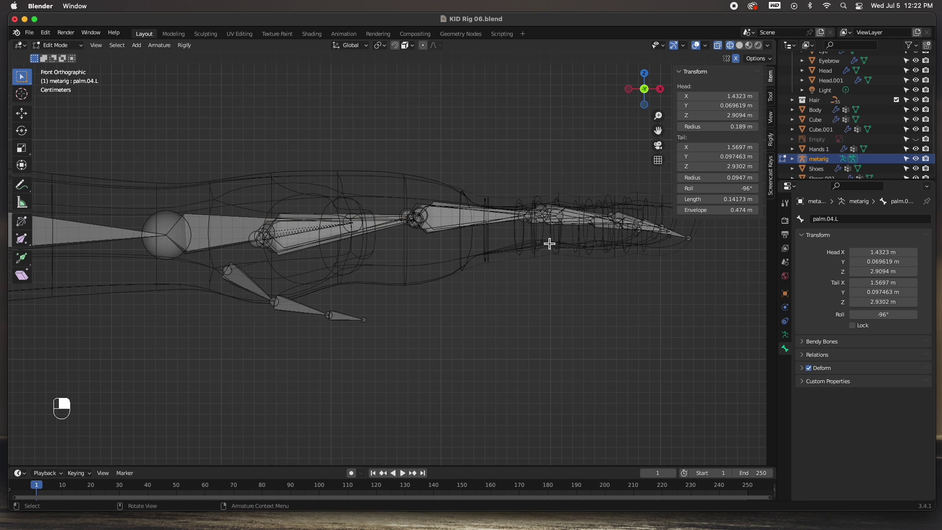
{"action": "key", "text": "KP_1"}
Step: From the top view, re-centre the upper finger joints inside the finger meshes
{"action": "key", "text": "g"}
{"action": "left_click_drag", "start_coordinate": [679, 263], "coordinate": [450, 117]}
{"action": "key", "text": "KP_7"}
{"action": "key", "text": "g"}
{"action": "left_click", "coordinate": [464, 145]}
{"action": "key", "text": "g"}
{"action": "left_click_drag", "start_coordinate": [429, 156], "coordinate": [409, 209]}
{"action": "key", "text": "g"}
{"action": "left_click", "coordinate": [451, 240]}
{"action": "key", "text": "g"}
{"action": "left_click", "coordinate": [514, 219]}
Step: Move the remaining lower finger joints so all four fingers' bones sit centered
{"action": "key", "text": "g"}
{"action": "left_click_drag", "start_coordinate": [451, 317], "coordinate": [409, 352]}
{"action": "key", "text": "g"}
{"action": "left_click_drag", "start_coordinate": [436, 406], "coordinate": [480, 375]}
{"action": "key", "text": "g"}
{"action": "left_click_drag", "start_coordinate": [500, 406], "coordinate": [536, 393]}
{"action": "key", "text": "g"}
{"action": "left_click_drag", "start_coordinate": [559, 426], "coordinate": [584, 173]}
Step: Leave armature editing, select the Hands 1 object and enter Edit Mode on its mesh
{"action": "key", "text": "Tab"}
{"action": "left_click", "coordinate": [336, 198]}
{"action": "middle_click", "coordinate": [336, 198]}
{"action": "right_click", "coordinate": [336, 198]}
{"action": "key", "text": "Tab"}
Step: Exit mesh editing, reselect the metarig and return to armature Edit Mode with the hand shown as wireframe
{"action": "key", "text": "2"}
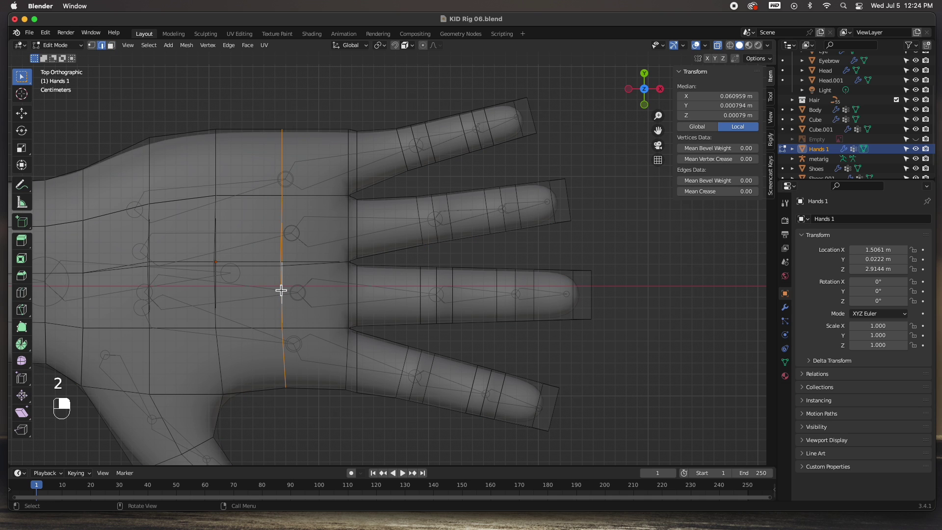
{"action": "key", "text": "super+b"}
{"action": "left_click_drag", "start_coordinate": [324, 296], "coordinate": [735, 53]}
{"action": "key", "text": "Tab"}
{"action": "middle_click", "coordinate": [317, 313]}
{"action": "right_click", "coordinate": [317, 313]}
{"action": "middle_click", "coordinate": [735, 53]}
Step: Move the thumb joints so the thumb tip reaches the end of the mesh thumb, then check from the front
{"action": "key", "text": "g"}
{"action": "left_click_drag", "start_coordinate": [304, 196], "coordinate": [284, 226]}
{"action": "key", "text": "g"}
{"action": "left_click", "coordinate": [301, 244]}
{"action": "middle_click", "coordinate": [272, 283]}
{"action": "left_click_drag", "start_coordinate": [325, 315], "coordinate": [291, 277]}
{"action": "key", "text": "g"}
{"action": "left_click_drag", "start_coordinate": [298, 310], "coordinate": [278, 324]}
{"action": "key", "text": "g"}
{"action": "left_click", "coordinate": [301, 358]}
{"action": "middle_click", "coordinate": [302, 429]}
{"action": "left_click", "coordinate": [298, 427]}
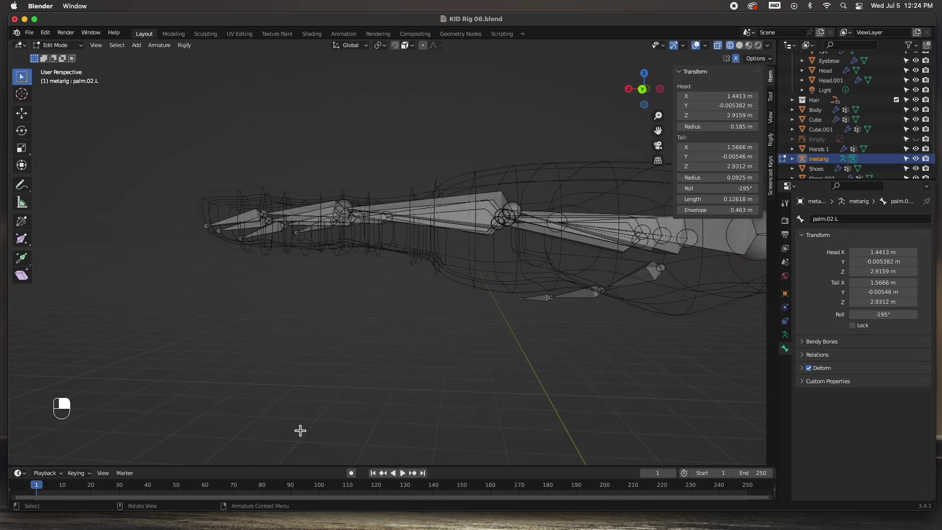
{"action": "key", "text": "KP_1"}
Step: Switch to top orthographic view and move the thumb base joint into the thumb mesh
{"action": "key", "text": "KP_3"}
{"action": "key", "text": "KP_7"}
{"action": "middle_click", "coordinate": [215, 171]}
{"action": "left_click_drag", "start_coordinate": [381, 47], "coordinate": [399, 48]}
{"action": "middle_click", "coordinate": [399, 48]}
{"action": "left_click_drag", "start_coordinate": [228, 180], "coordinate": [237, 228]}
{"action": "key", "text": "g"}
{"action": "left_click_drag", "start_coordinate": [237, 228], "coordinate": [277, 221]}
{"action": "key", "text": "g"}
{"action": "left_click", "coordinate": [277, 221]}
Step: Drag the thumb's middle and tip joints so the chain follows the curve of the thumb
{"action": "left_click_drag", "start_coordinate": [313, 277], "coordinate": [372, 348]}
{"action": "key", "text": "g"}
{"action": "left_click_drag", "start_coordinate": [371, 348], "coordinate": [399, 342]}
{"action": "middle_click", "coordinate": [398, 342]}
{"action": "key", "text": "g"}
{"action": "left_click_drag", "start_coordinate": [358, 379], "coordinate": [406, 336]}
{"action": "left_click_drag", "start_coordinate": [406, 336], "coordinate": [367, 370]}
{"action": "left_click_drag", "start_coordinate": [362, 372], "coordinate": [320, 318]}
{"action": "key", "text": "g"}
{"action": "left_click_drag", "start_coordinate": [340, 324], "coordinate": [263, 209]}
{"action": "key", "text": "g"}
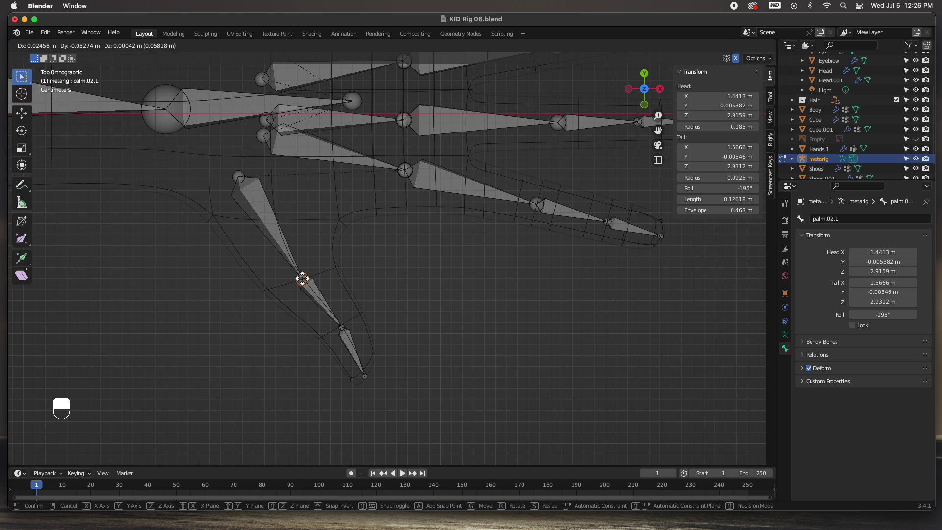
{"action": "left_click", "coordinate": [276, 222]}
Step: Recheck the thumb bone placement from top and front views, orbiting around the hand
{"action": "key", "text": "g"}
{"action": "left_click_drag", "start_coordinate": [244, 155], "coordinate": [352, 317]}
{"action": "key", "text": "KP_7"}
{"action": "left_click_drag", "start_coordinate": [352, 317], "coordinate": [325, 339]}
{"action": "left_click_drag", "start_coordinate": [357, 335], "coordinate": [358, 325]}
{"action": "middle_click", "coordinate": [358, 326]}
{"action": "middle_click", "coordinate": [357, 325]}
{"action": "key", "text": "KP_1"}
{"action": "left_click_drag", "start_coordinate": [357, 325], "coordinate": [372, 330]}
{"action": "key", "text": "KP_7"}
Step: Fine-tune the thumb base and middle joints again so both sit inside the thumb from above
{"action": "key", "text": "g"}
{"action": "left_click", "coordinate": [338, 322]}
{"action": "key", "text": "g"}
{"action": "left_click", "coordinate": [273, 220]}
{"action": "key", "text": "g"}
{"action": "left_click_drag", "start_coordinate": [377, 388], "coordinate": [316, 311]}
{"action": "key", "text": "g"}
{"action": "left_click", "coordinate": [336, 324]}
{"action": "key", "text": "g"}
{"action": "left_click", "coordinate": [252, 155]}
{"action": "key", "text": "g"}
{"action": "left_click_drag", "start_coordinate": [263, 217], "coordinate": [312, 321]}
{"action": "key", "text": "g"}
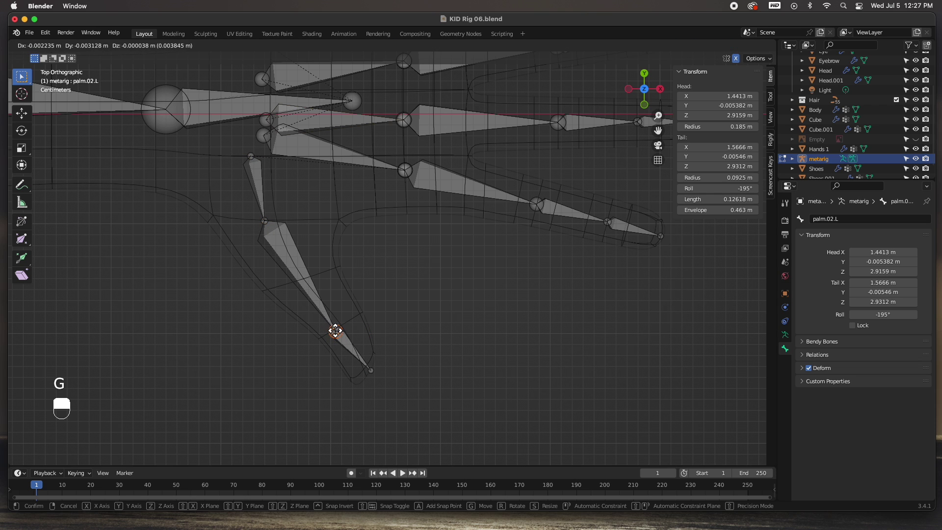
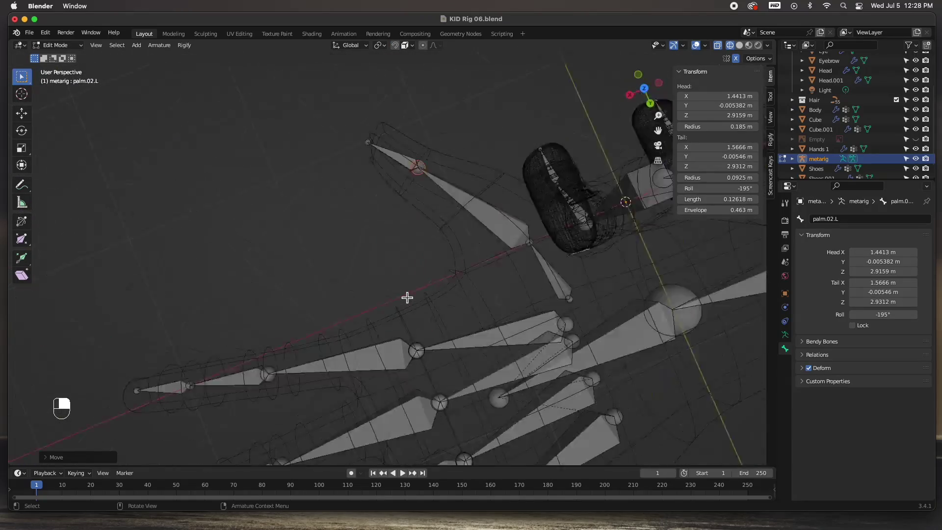
Step: From top view, leave armature editing and reopen the Hands 1 mesh in Edit Mode as wireframe
{"action": "key", "text": "KP_7"}
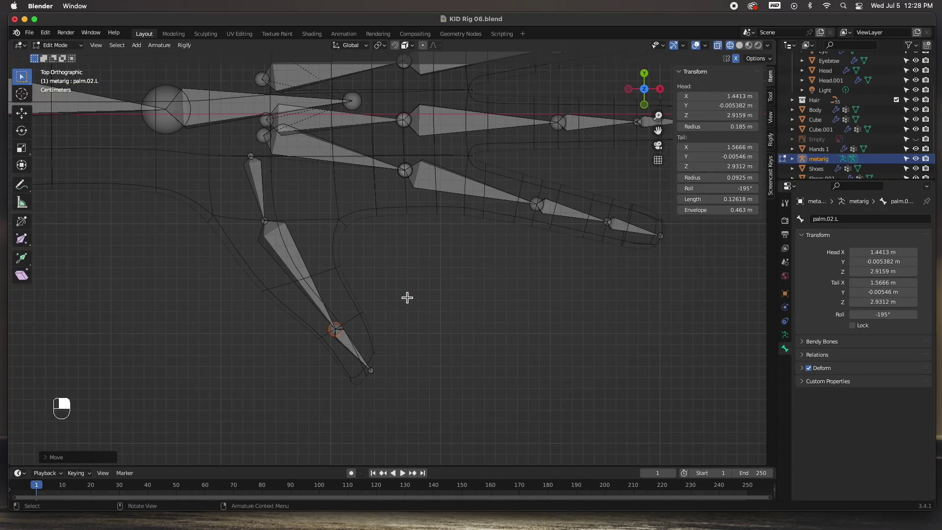
{"action": "key", "text": "Tab"}
{"action": "key", "text": "2"}
{"action": "key", "text": "Tab"}
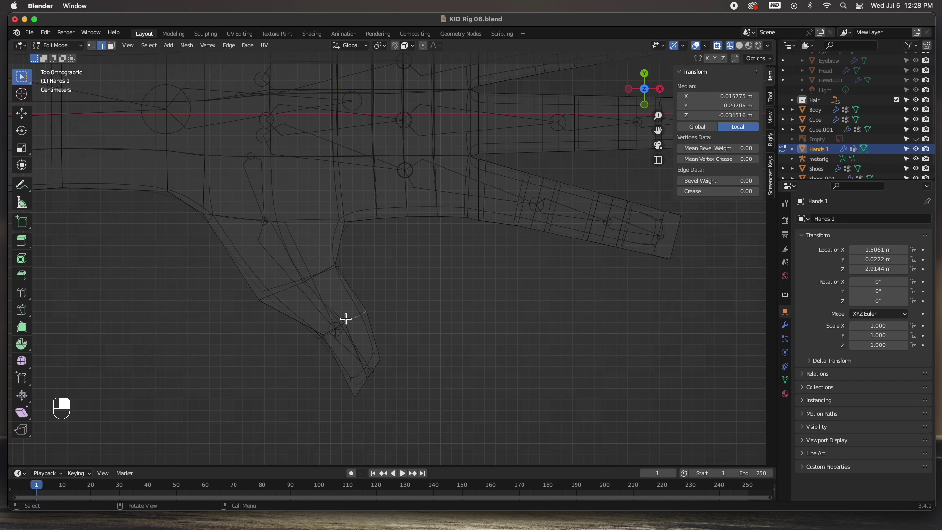
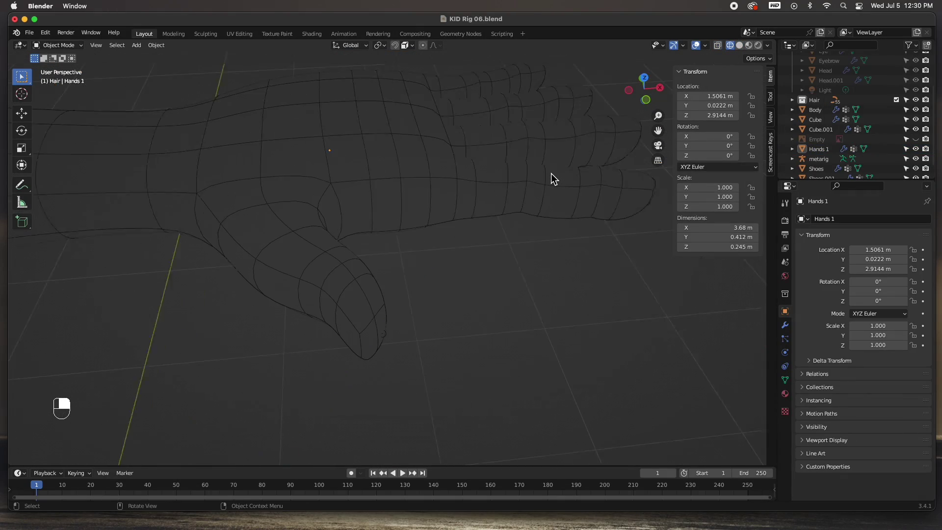
{"action": "key", "text": "alt+z"}
{"action": "left_click", "coordinate": [482, 195]}
{"action": "left_click_drag", "start_coordinate": [483, 195], "coordinate": [242, 235]}
{"action": "left_click_drag", "start_coordinate": [243, 235], "coordinate": [238, 244]}
{"action": "left_click_drag", "start_coordinate": [238, 244], "coordinate": [276, 260]}
{"action": "key", "text": "KP_3"}
{"action": "left_click_drag", "start_coordinate": [362, 289], "coordinate": [790, 447]}
{"action": "key", "text": "Tab"}
{"action": "left_click_drag", "start_coordinate": [754, 48], "coordinate": [400, 223]}
{"action": "key", "text": "KP_3"}
{"action": "key", "text": "KP_3"}
{"action": "key", "text": "KP_7"}
{"action": "key", "text": "super+s"}
{"action": "middle_click", "coordinate": [790, 447]}
{"action": "left_click_drag", "start_coordinate": [790, 447], "coordinate": [855, 447]}
{"action": "left_click_drag", "start_coordinate": [856, 447], "coordinate": [919, 150]}
{"action": "left_click_drag", "start_coordinate": [919, 150], "coordinate": [350, 191]}
{"action": "left_click_drag", "start_coordinate": [216, 112], "coordinate": [444, 342]}
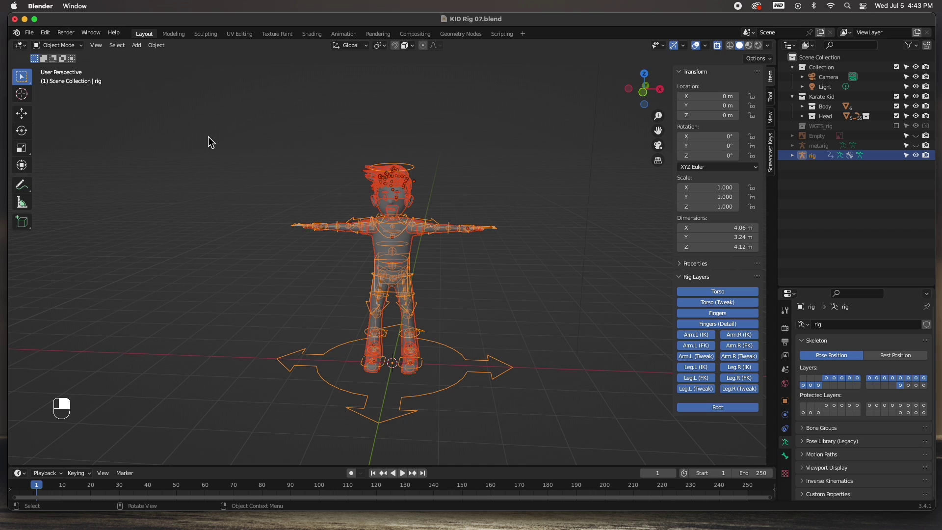
Step: Parent the boy's meshes to the generated Rigify rig with automatic weights and orbit to review the binding
{"action": "key", "text": "super+p"}
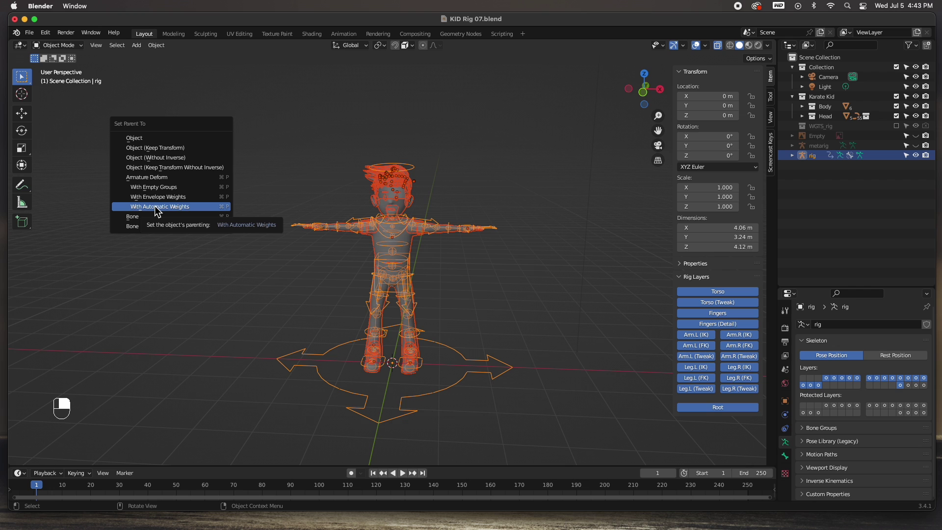
{"action": "left_click", "coordinate": [433, 262]}
{"action": "left_click_drag", "start_coordinate": [580, 283], "coordinate": [711, 51]}
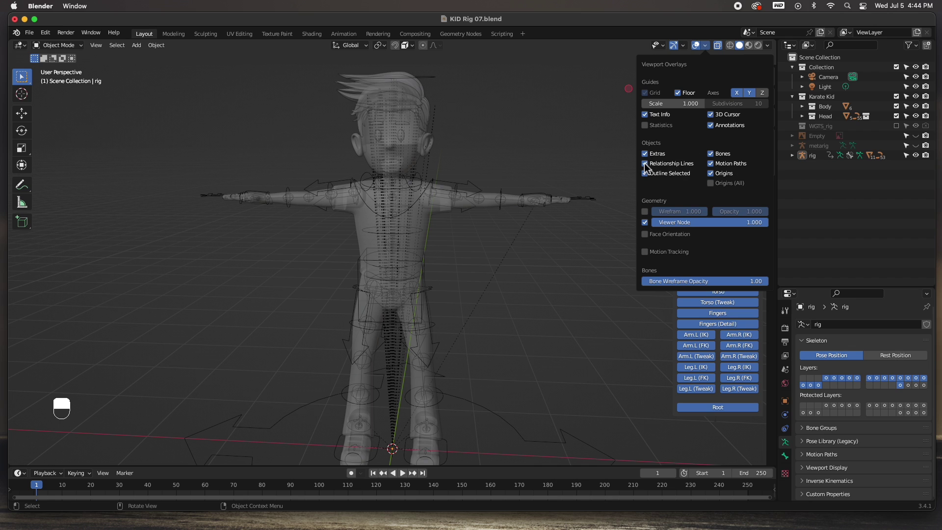
{"action": "left_click_drag", "start_coordinate": [534, 242], "coordinate": [752, 50]}
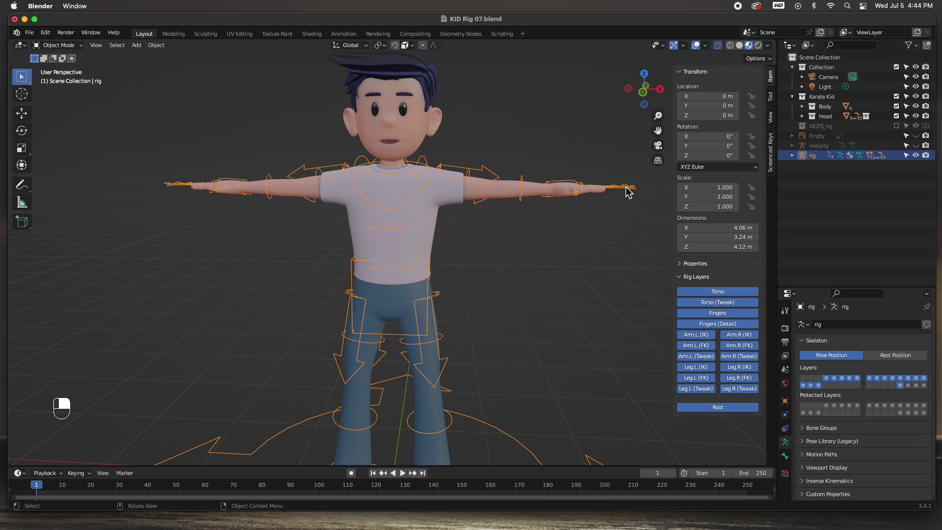